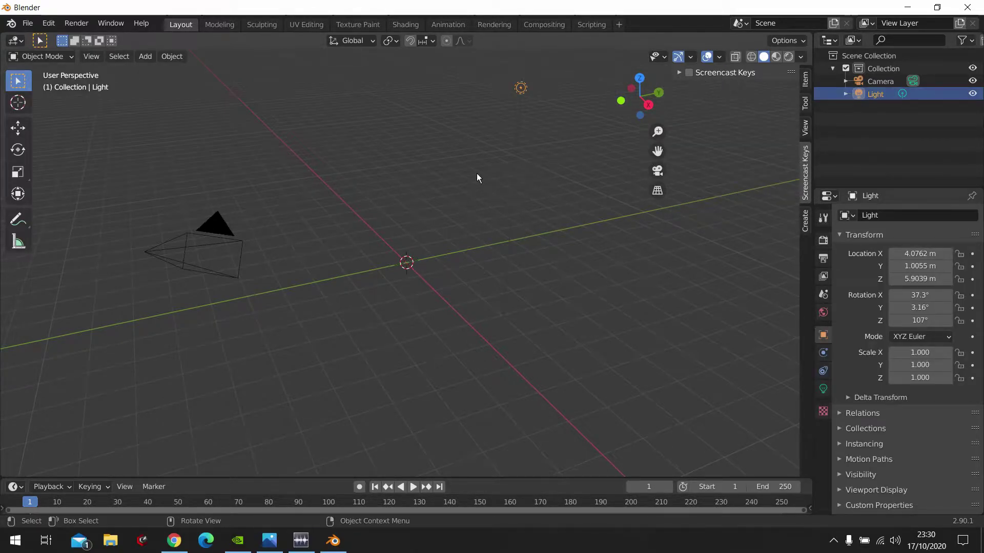
Import pngfind.com-compass-rose-png-295018.svg from the Desktop as curve objects via File > Import > Scalable Vector Graphics.
{"action": "left_click", "coordinate": [415, 191]}
{"action": "left_click", "coordinate": [390, 206]}
{"action": "left_click", "coordinate": [387, 204]}
{"action": "left_click", "coordinate": [36, 36]}
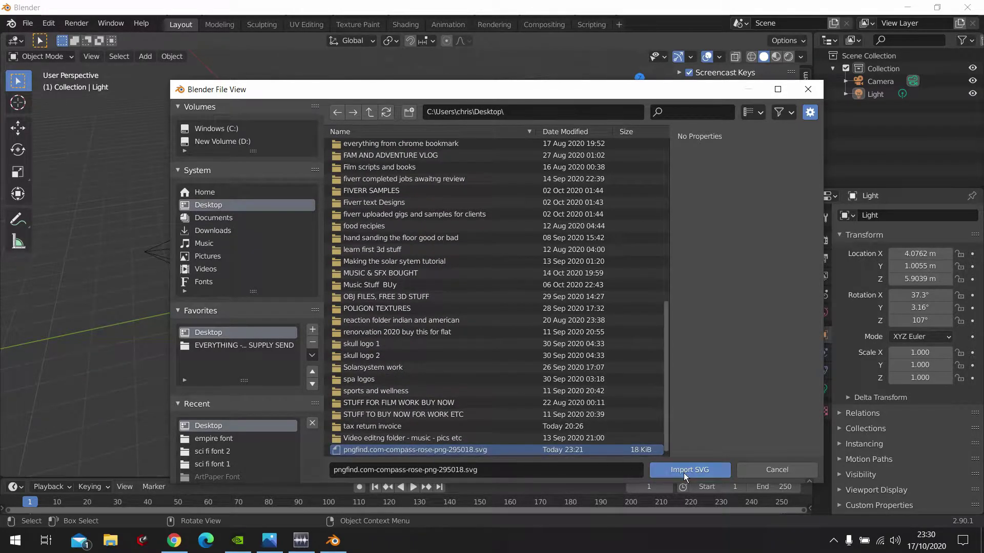
{"action": "left_click", "coordinate": [452, 316]}
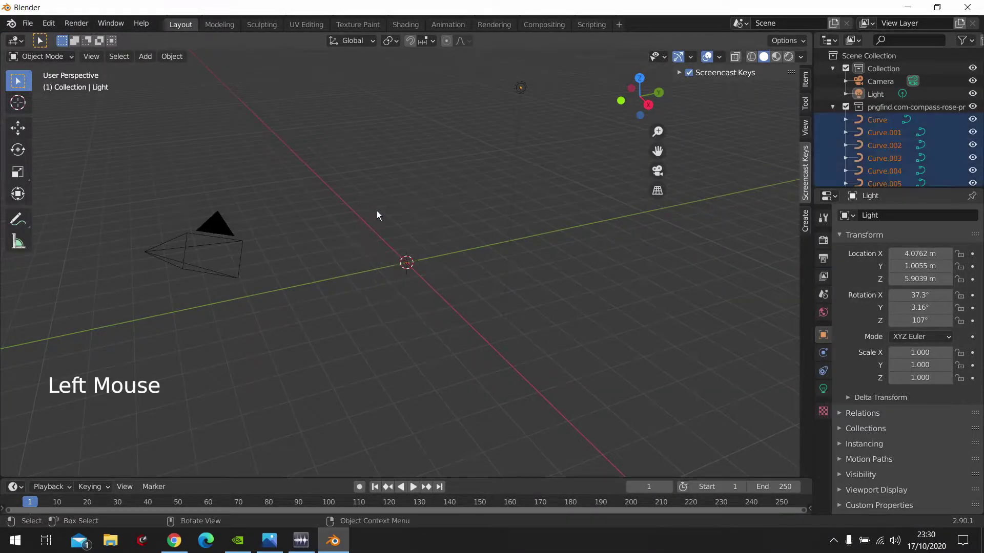
Select the tiny imported compass curves and scale them up about 53 times.
{"action": "left_click", "coordinate": [451, 319]}
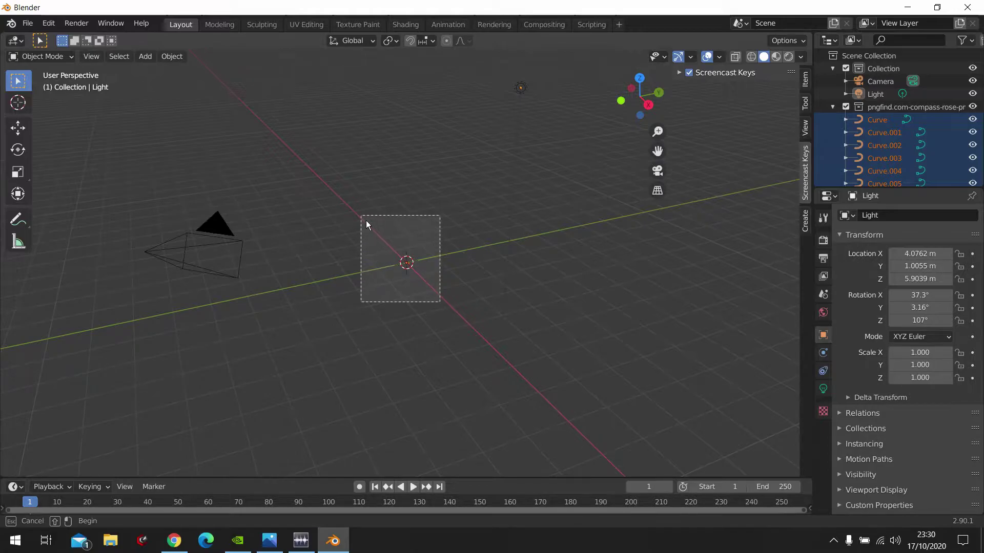
{"action": "key", "text": "s"}
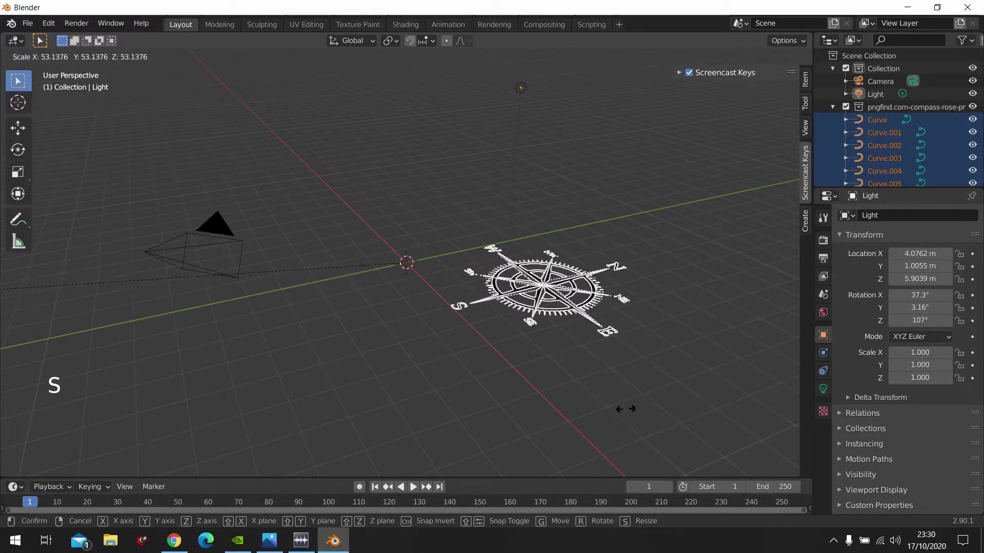
{"action": "middle_click", "coordinate": [537, 371]}
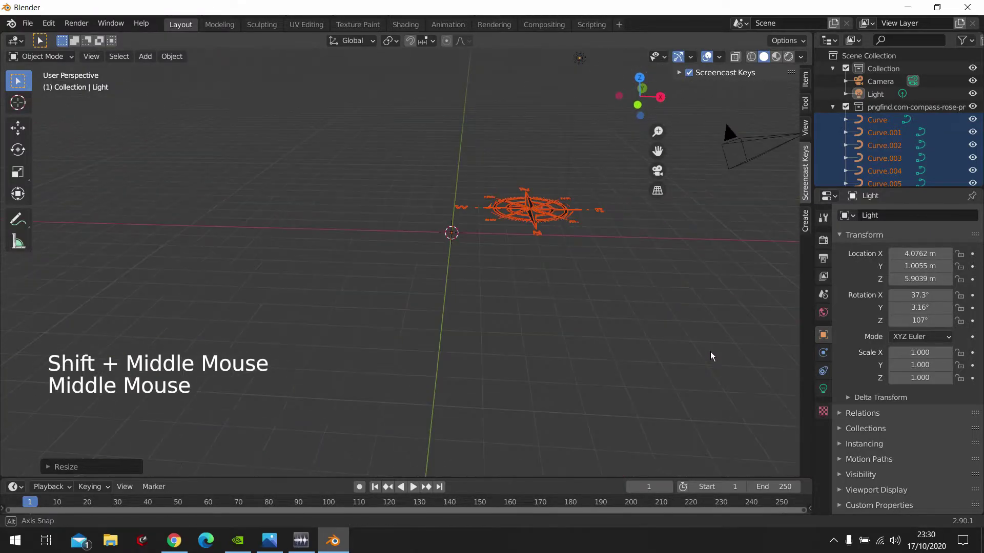
{"action": "middle_click", "coordinate": [660, 349]}
{"action": "scroll", "scroll_direction": "up", "scroll_amount": 3}
{"action": "middle_click", "coordinate": [453, 307]}
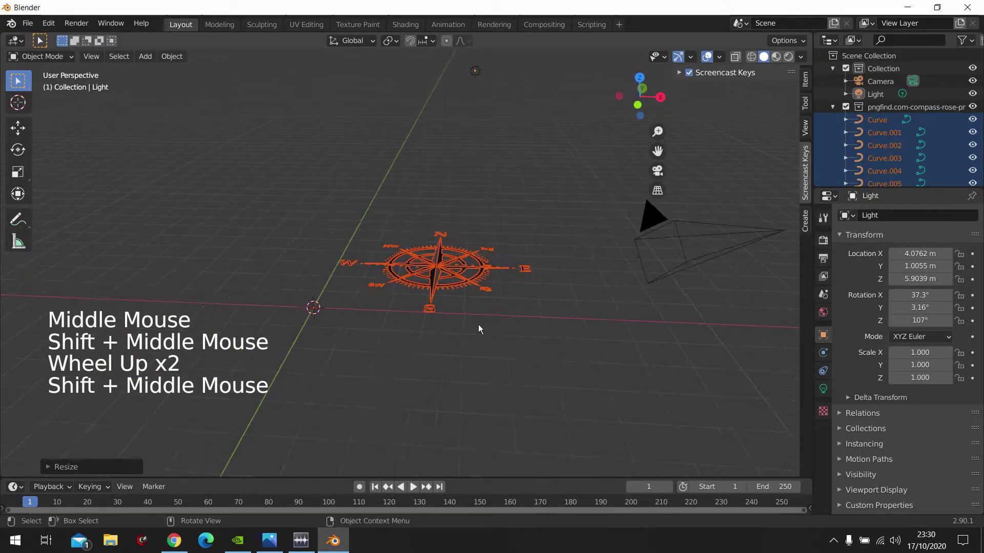
Rotate the compass about 90° around the X axis so it stands upright.
{"action": "key", "text": "r"}
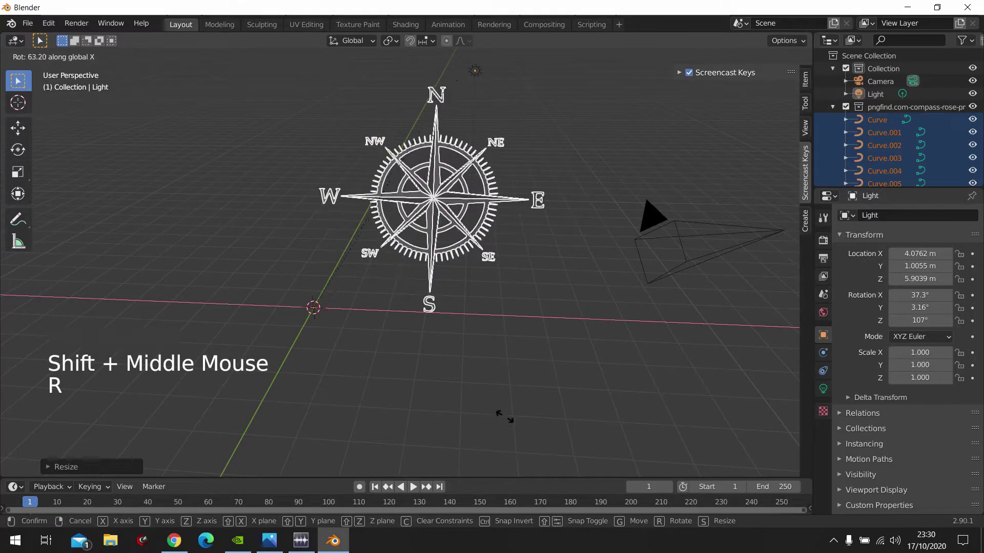
{"action": "middle_click", "coordinate": [459, 330]}
{"action": "key", "text": "r"}
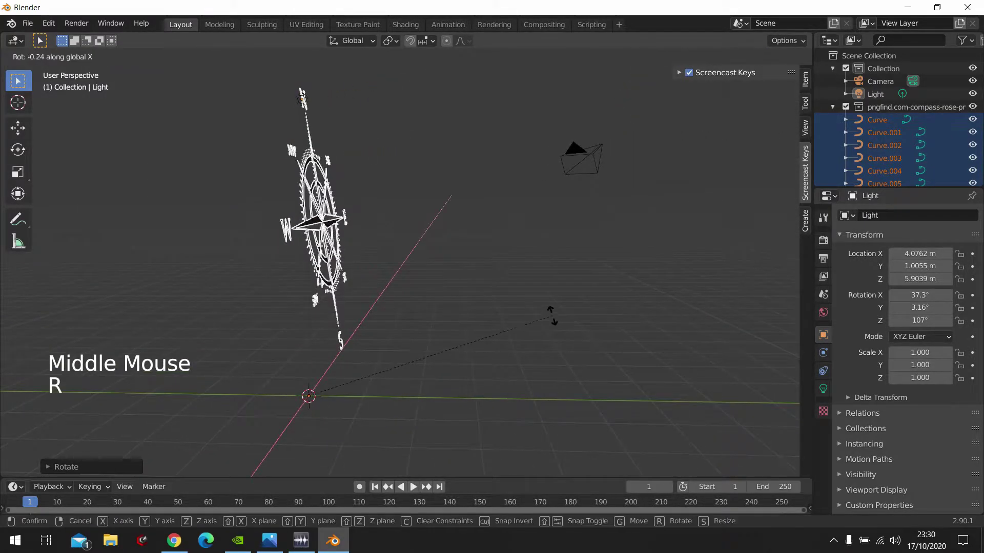
{"action": "middle_click", "coordinate": [521, 312]}
{"action": "middle_click", "coordinate": [427, 268]}
{"action": "key", "text": "g"}
{"action": "middle_click", "coordinate": [317, 275]}
{"action": "left_click", "coordinate": [427, 256]}
Select all compass curve pieces and set each origin to its own geometry.
{"action": "left_click", "coordinate": [382, 283]}
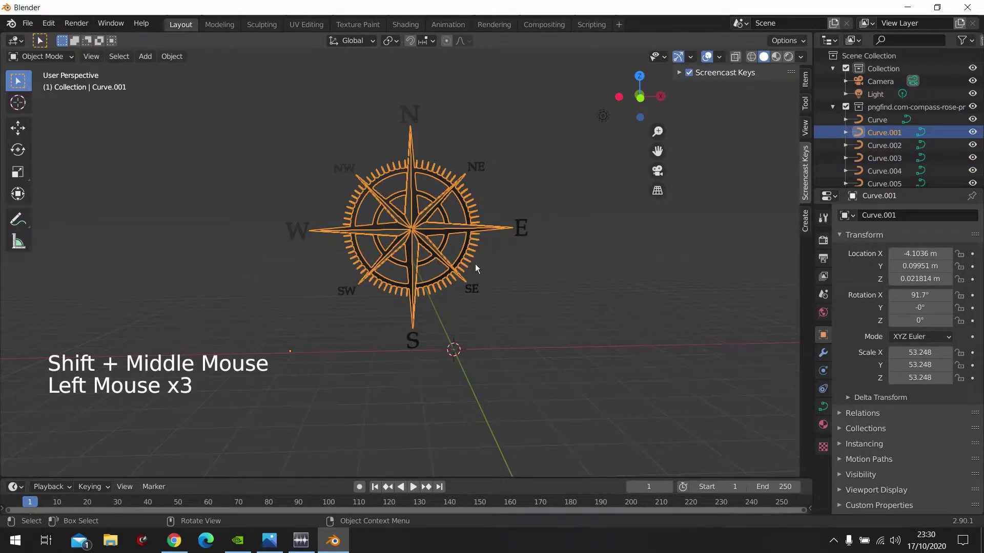
{"action": "left_click", "coordinate": [518, 292]}
{"action": "left_click", "coordinate": [381, 235]}
{"action": "key", "text": "g"}
{"action": "key", "text": "g"}
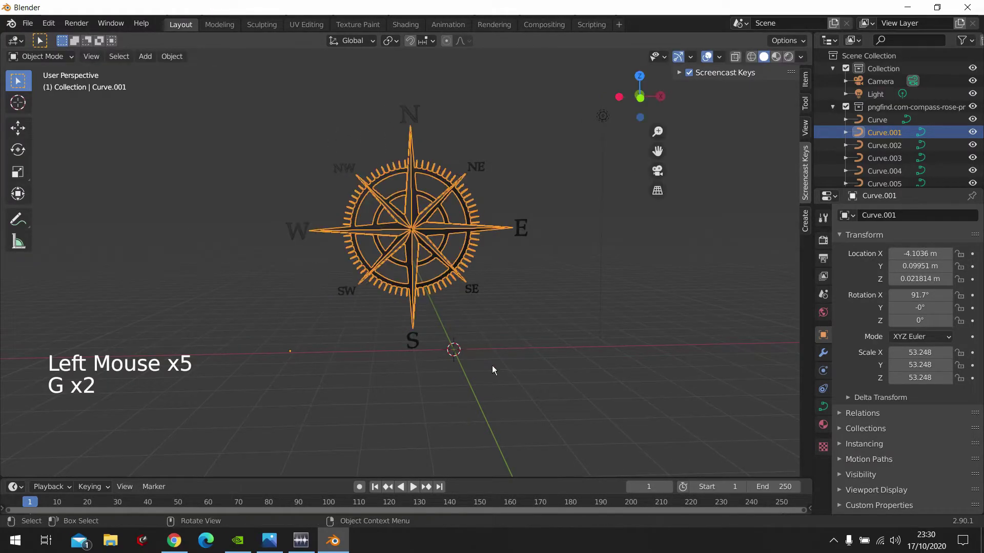
{"action": "left_click", "coordinate": [262, 372]}
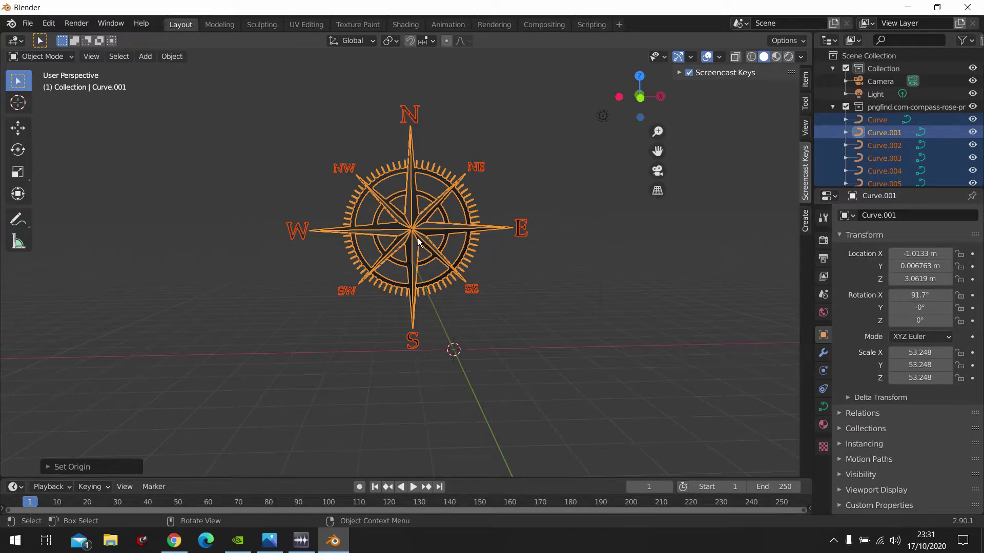
Convert the compass curves to meshes and join them into one object, Curve.001.
{"action": "right_click", "coordinate": [420, 240]}
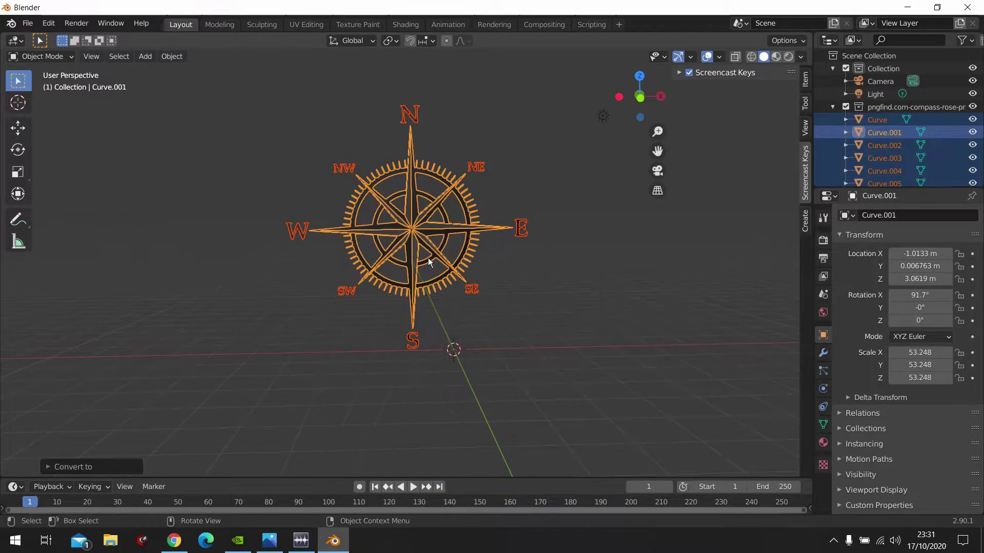
{"action": "right_click", "coordinate": [422, 228]}
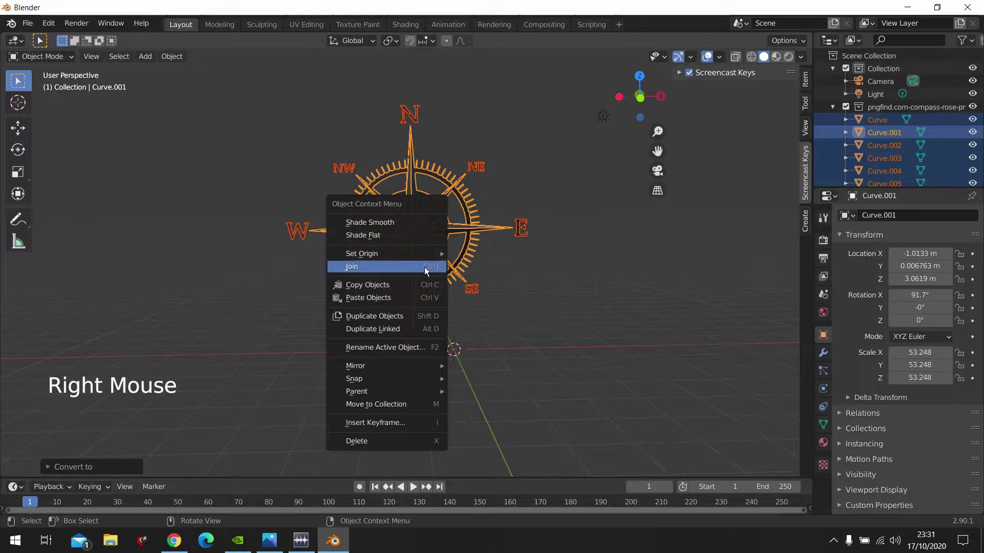
{"action": "key", "text": "g"}
{"action": "left_click", "coordinate": [534, 299]}
{"action": "left_click", "coordinate": [427, 247]}
Reposition the merged compass slightly while orbiting around it.
{"action": "middle_click", "coordinate": [464, 269]}
{"action": "left_click", "coordinate": [476, 276]}
{"action": "middle_click", "coordinate": [453, 287]}
{"action": "left_click", "coordinate": [381, 243]}
{"action": "middle_click", "coordinate": [390, 248]}
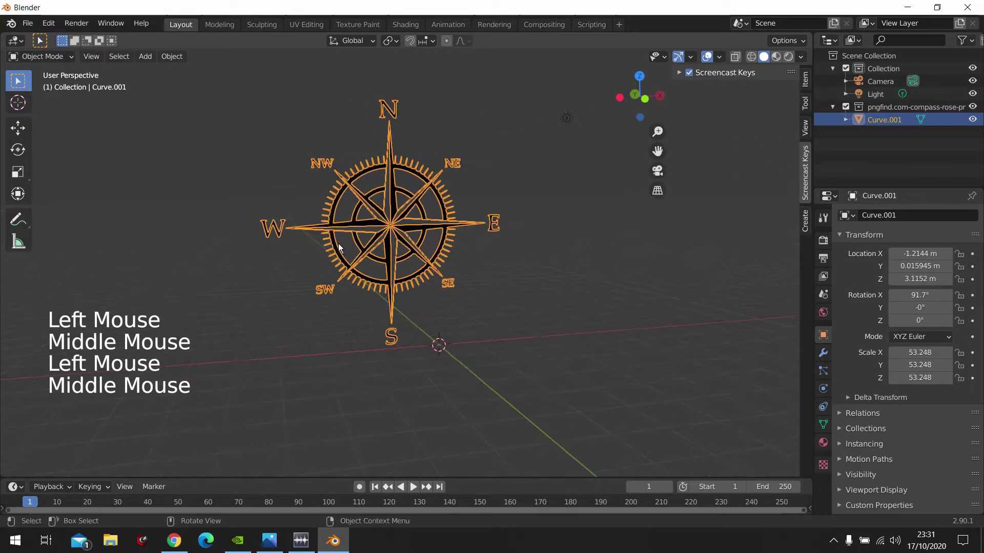
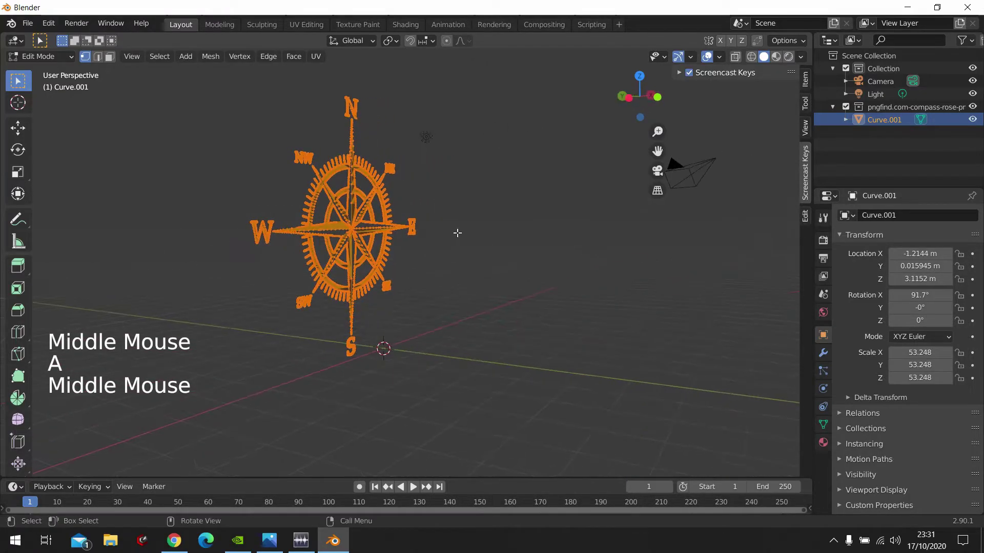
Start extruding the compass faces in Edit Mode, undoing an accidental vertex slide.
{"action": "key", "text": "e"}
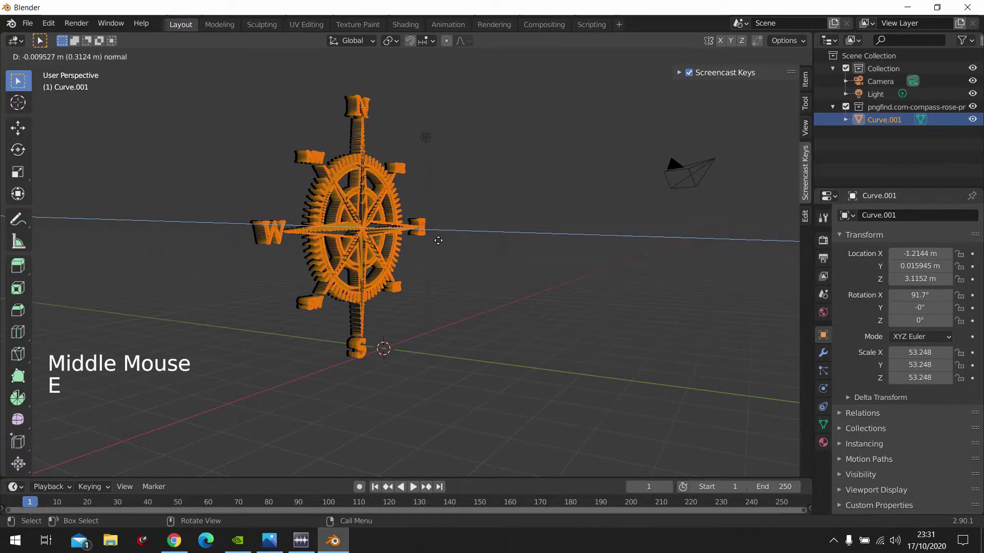
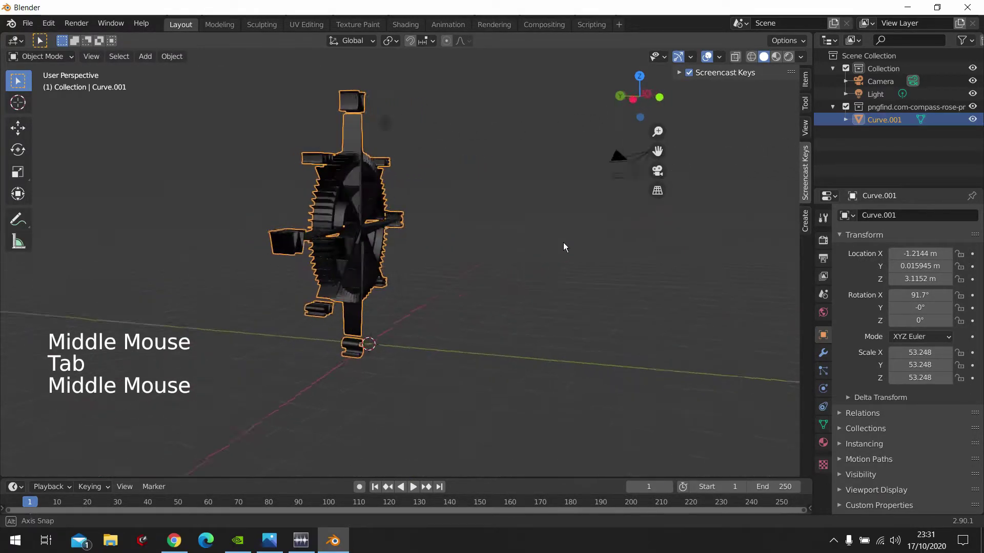
{"action": "scroll", "scroll_direction": "up", "scroll_amount": 3}
{"action": "key", "text": "Tab"}
{"action": "key", "text": "g"}
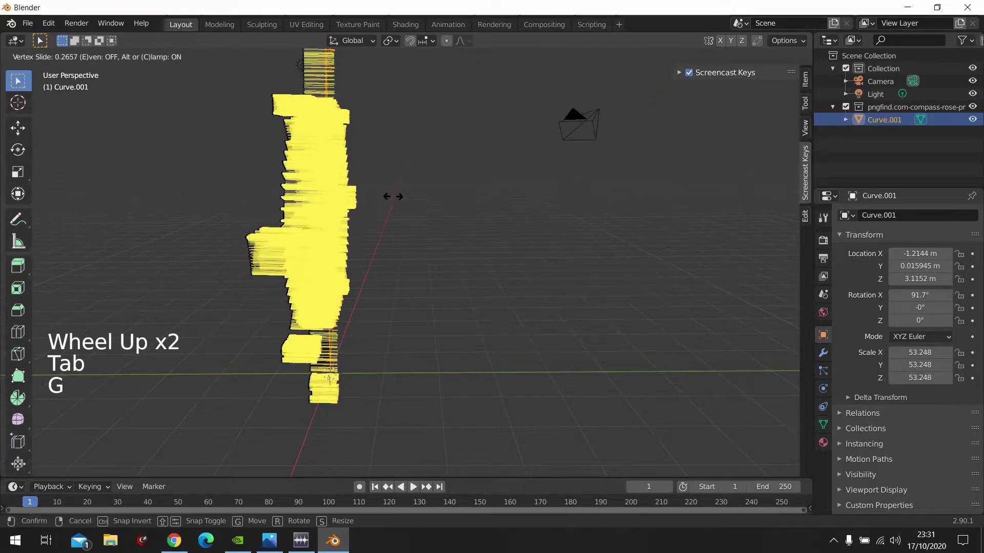
{"action": "key", "text": "ctrl+z"}
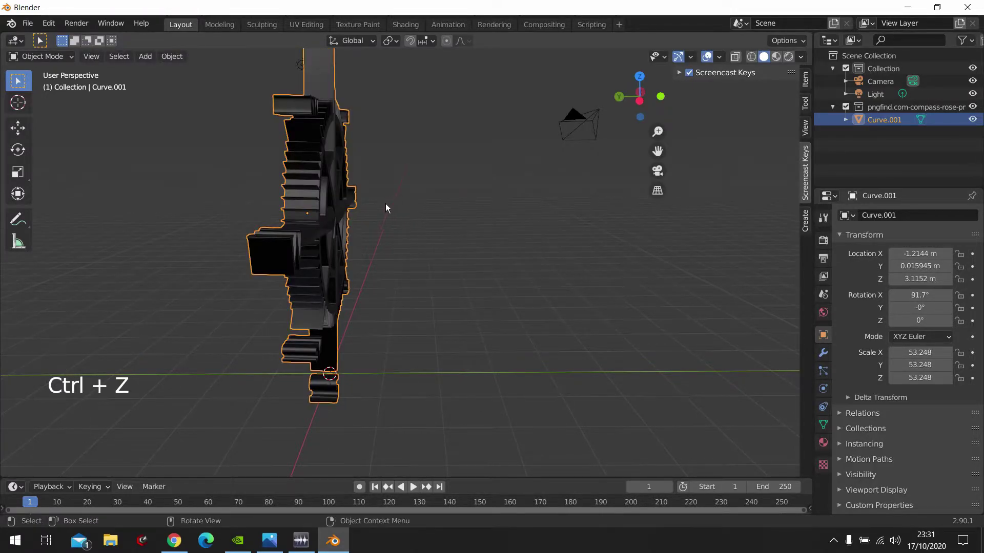
{"action": "key", "text": "Tab"}
Extrude all compass faces along their normals for solid thickness and return to Object Mode.
{"action": "key", "text": "e"}
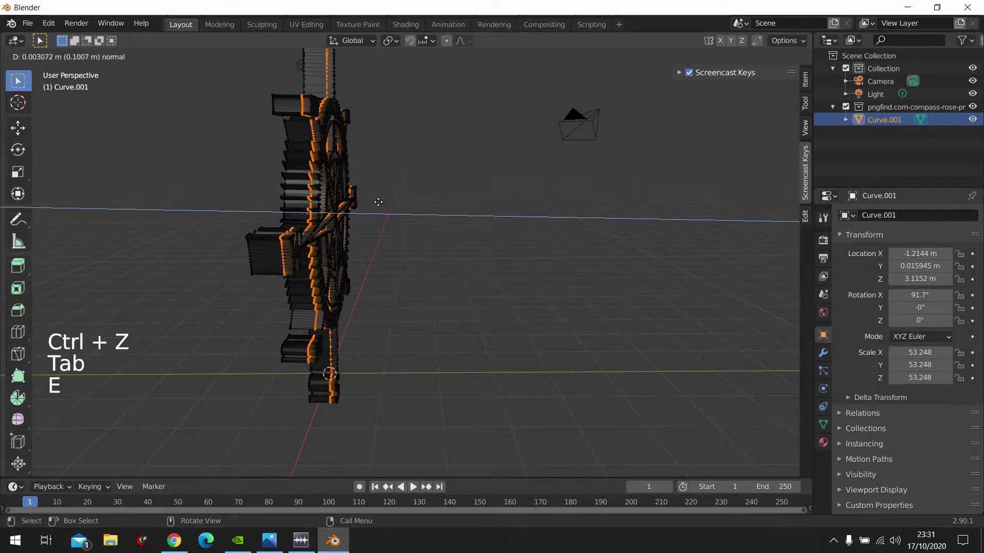
{"action": "key", "text": "ctrl+z"}
{"action": "key", "text": "ctrl+z"}
{"action": "key", "text": "ctrl+z"}
{"action": "key", "text": "ctrl+z"}
{"action": "key", "text": "e"}
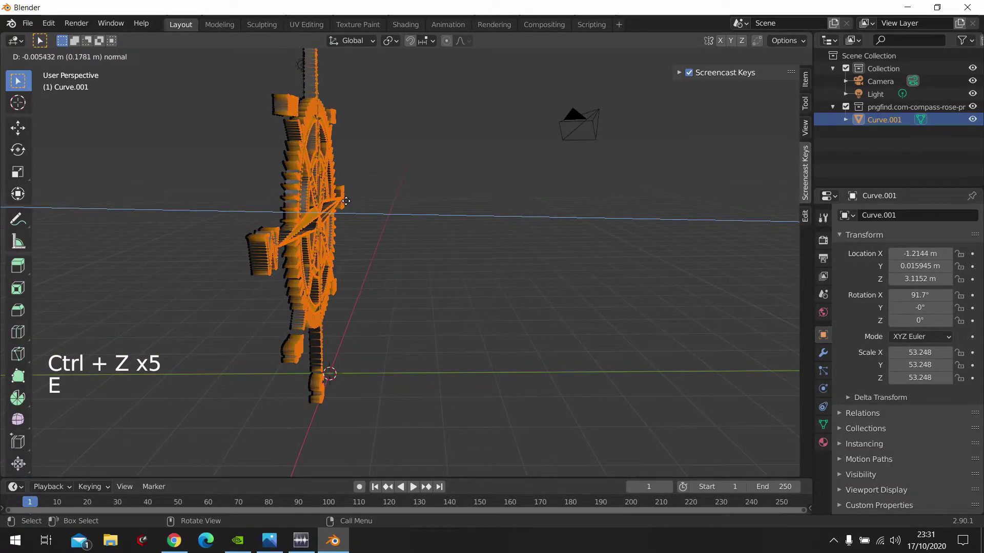
{"action": "key", "text": "Tab"}
{"action": "middle_click", "coordinate": [405, 212]}
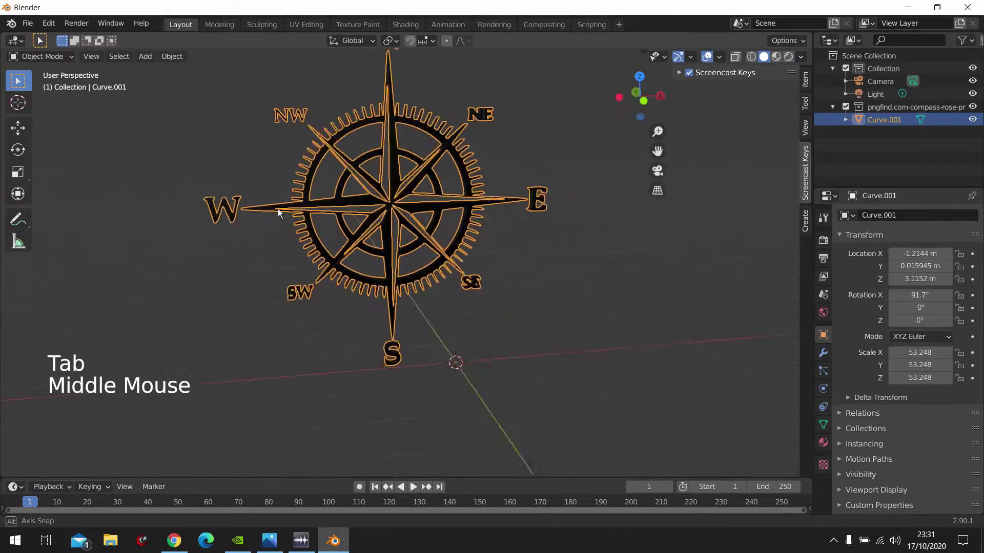
{"action": "middle_click", "coordinate": [487, 230]}
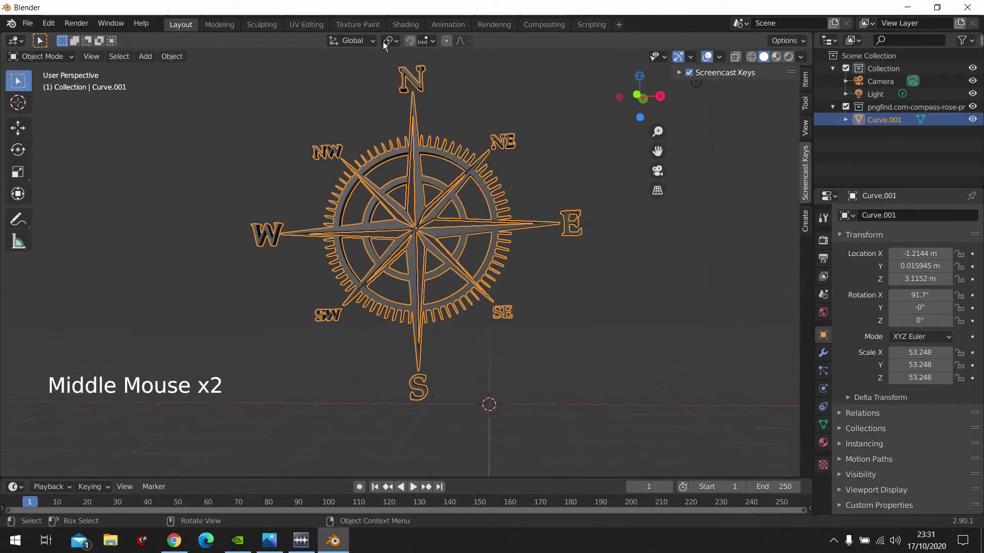